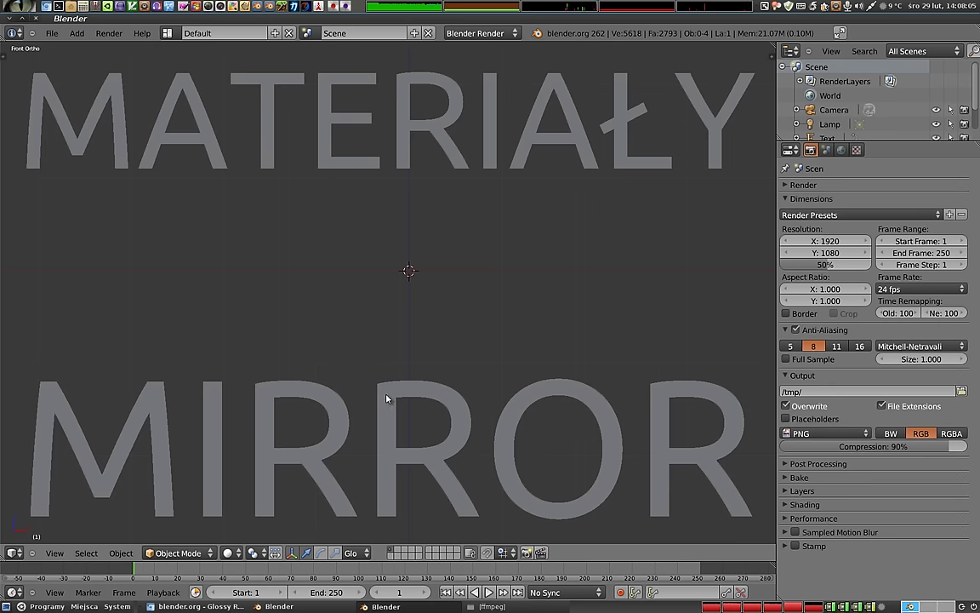
Delete the MATERIAŁY and MIRROR text objects, leaving only the camera and lamp
{"action": "right_click", "coordinate": [388, 399]}
{"action": "key", "text": "x"}
{"action": "right_click", "coordinate": [341, 167]}
{"action": "key", "text": "x"}
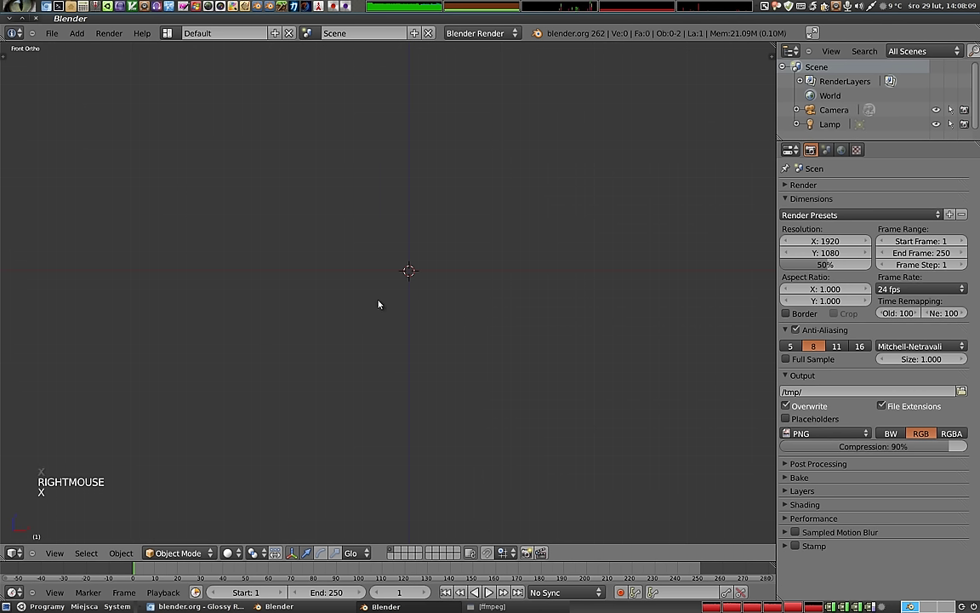
Add a plane and, in top view, move it so its corner touches the scene origin
{"action": "key", "text": "2"}
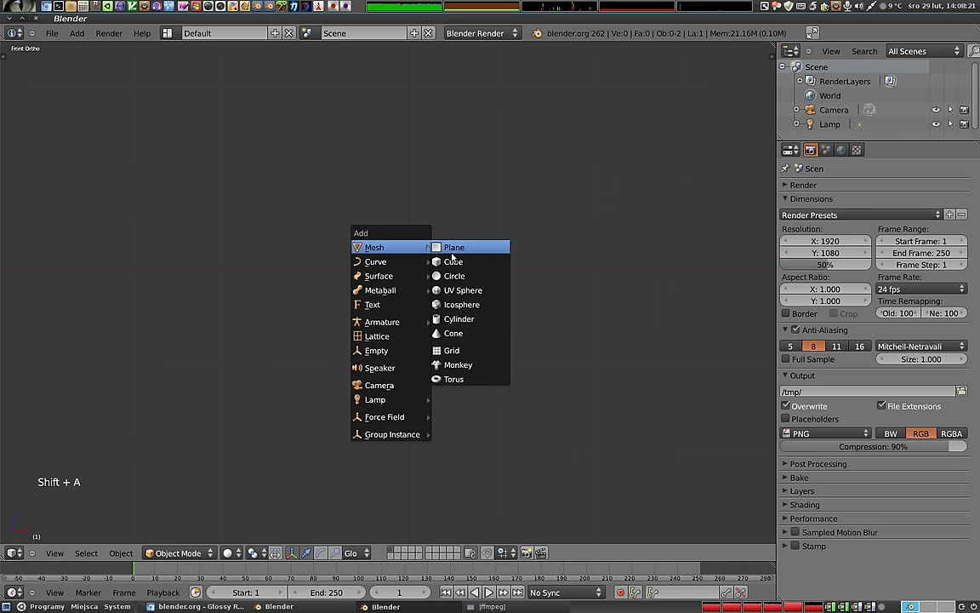
{"action": "key", "text": "KP_7"}
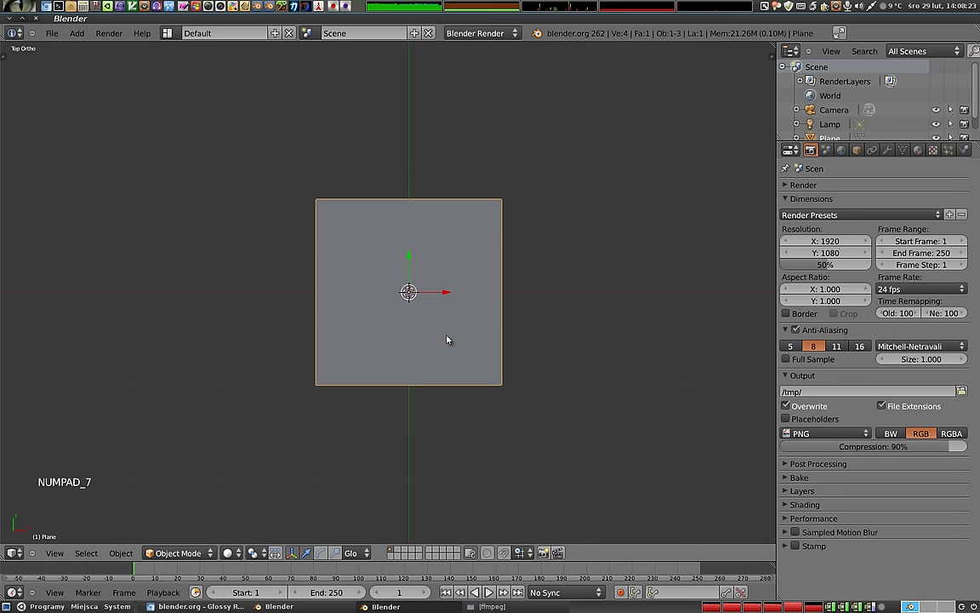
{"action": "scroll", "scroll_direction": "down", "scroll_amount": 3}
{"action": "key", "text": "g"}
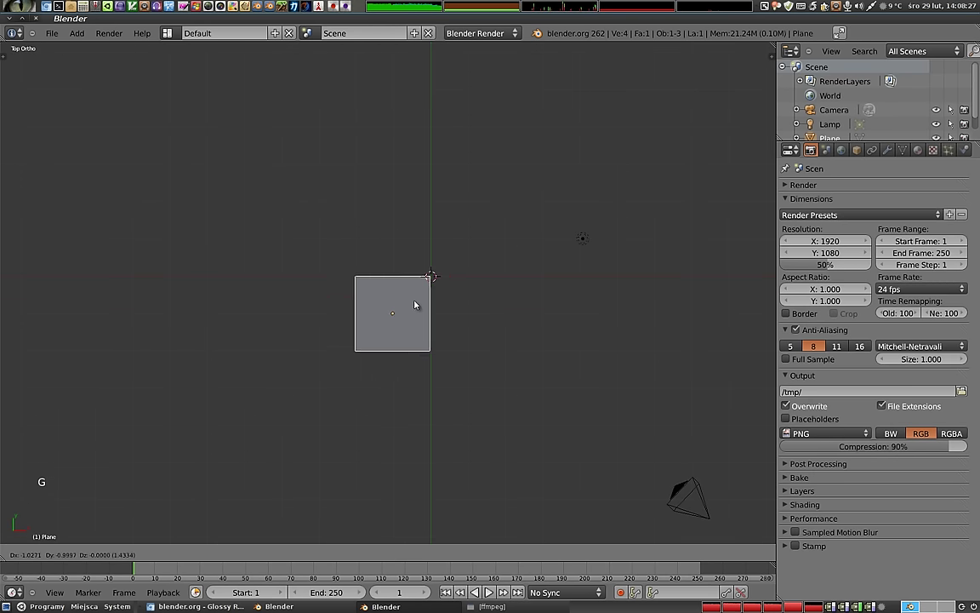
{"action": "left_click", "coordinate": [420, 302]}
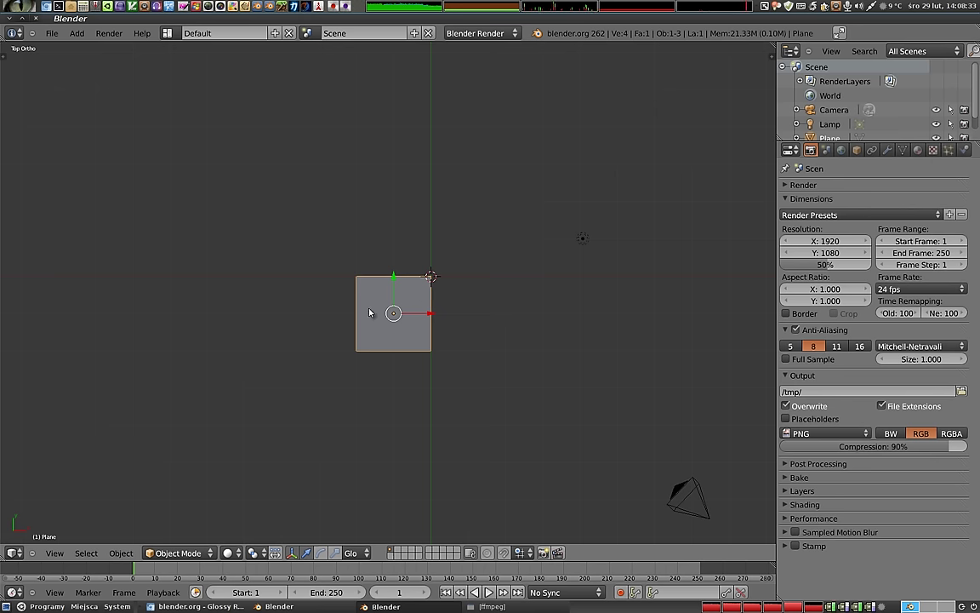
Give the plane a new 'szary' material with Diffuse 0.2 and Specular 0, then duplicate the plane
{"action": "left_click", "coordinate": [920, 149]}
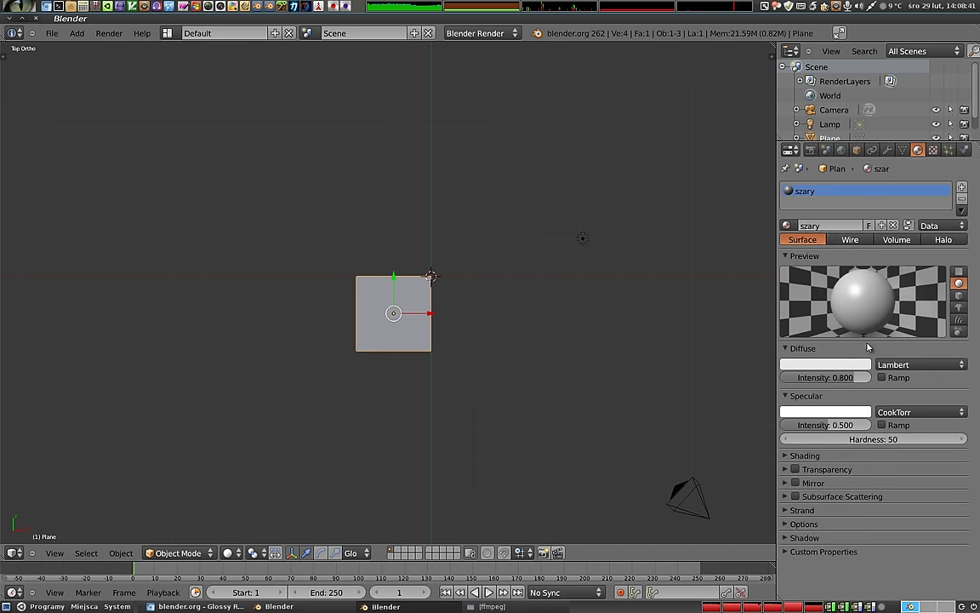
{"action": "left_click", "coordinate": [845, 378]}
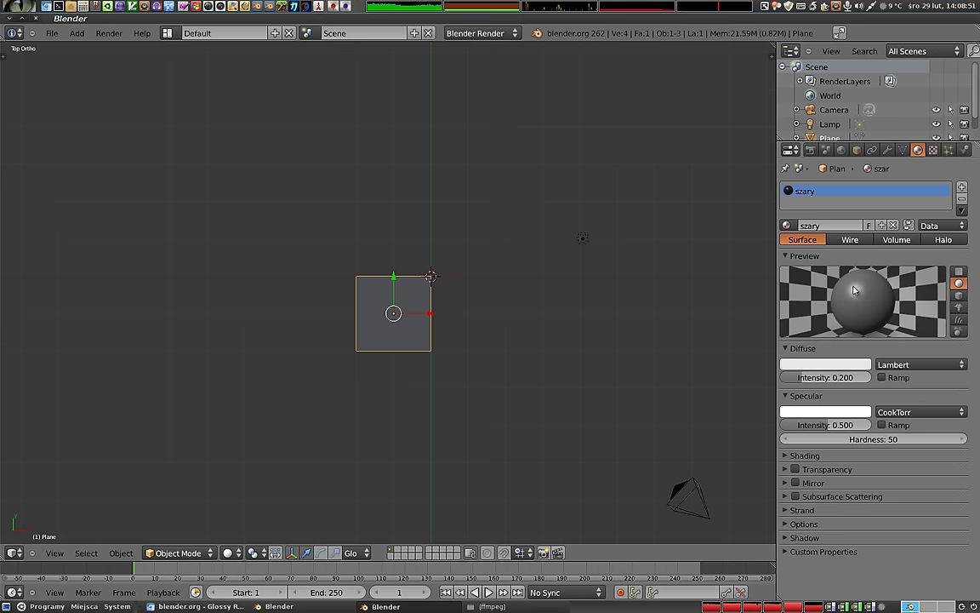
{"action": "left_click", "coordinate": [832, 427]}
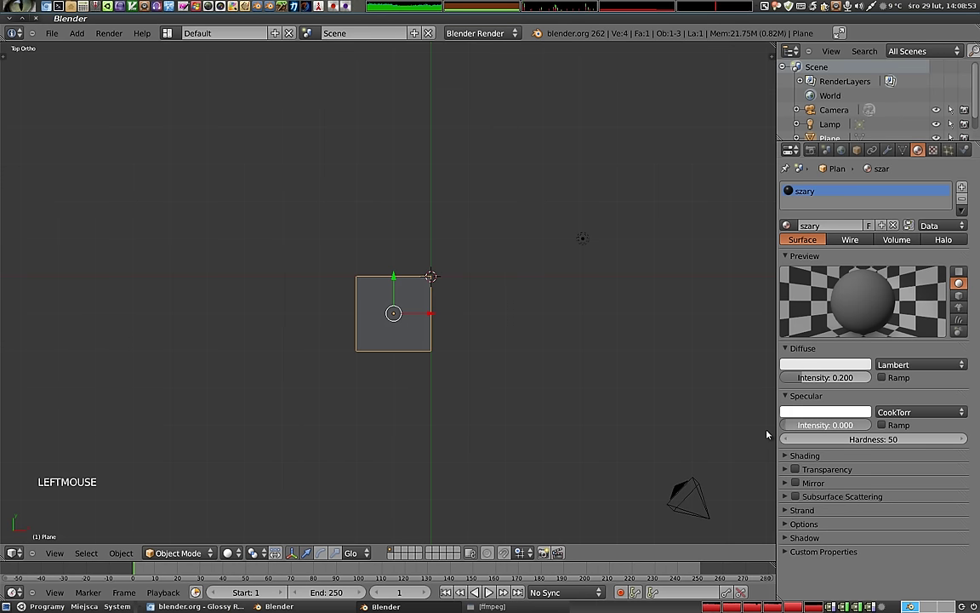
{"action": "key", "text": "shift+d"}
Drop the grey copy above right and place another duplicate below right of the origin
{"action": "left_click", "coordinate": [495, 259]}
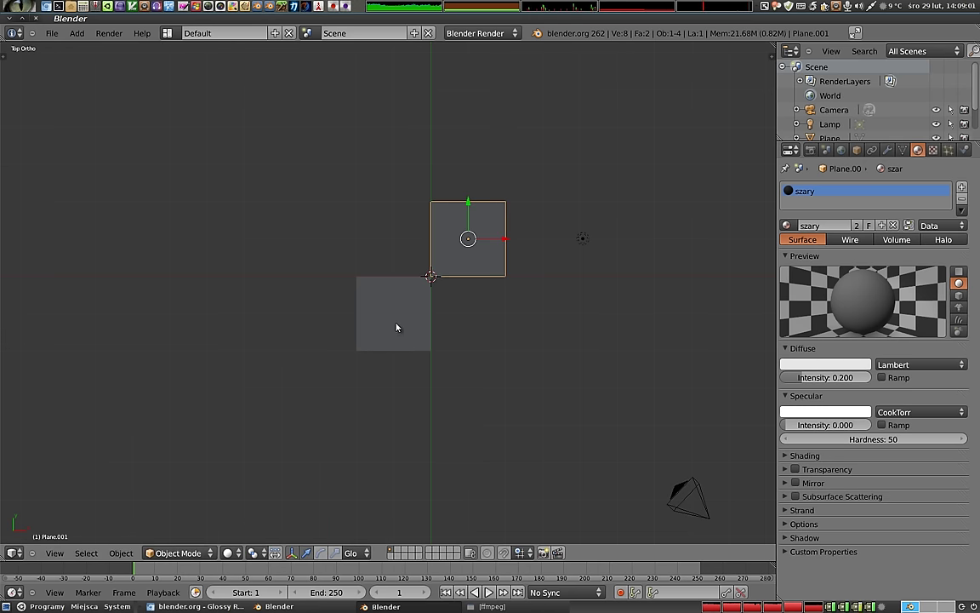
{"action": "key", "text": "shift+d"}
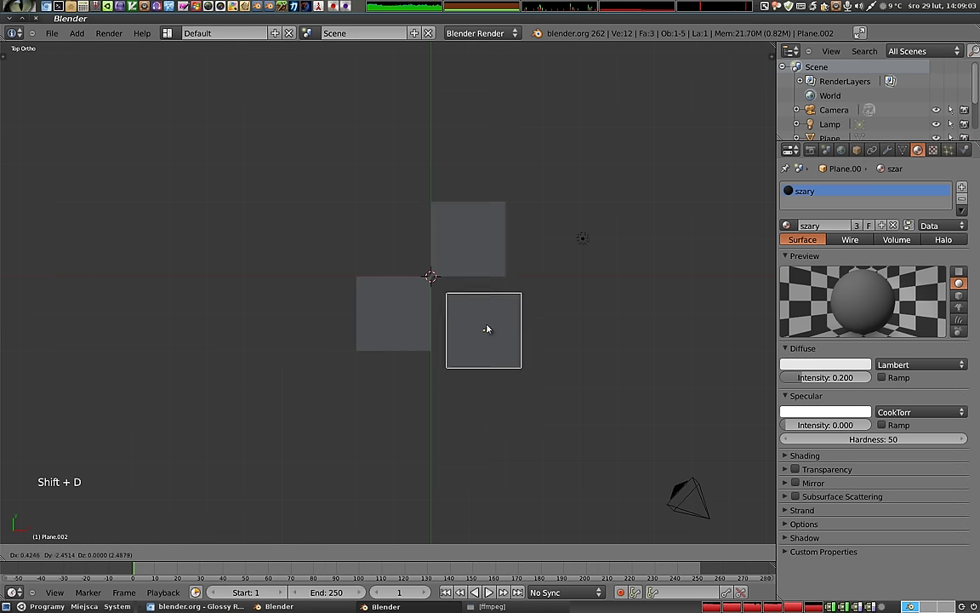
{"action": "left_click", "coordinate": [472, 313]}
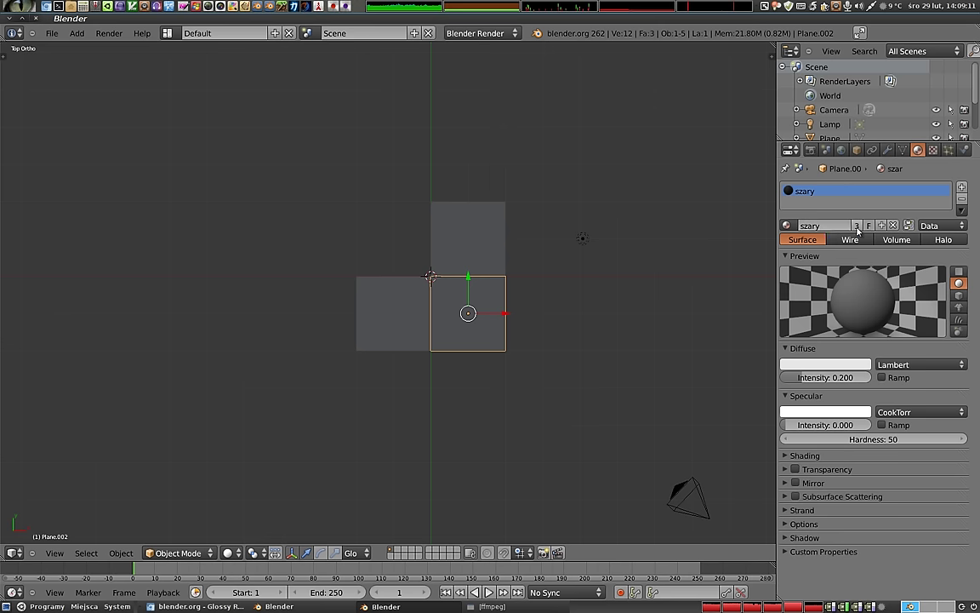
Make this tile's material single-user as 'bialy' with Diffuse Intensity 1.000
{"action": "left_click", "coordinate": [860, 231]}
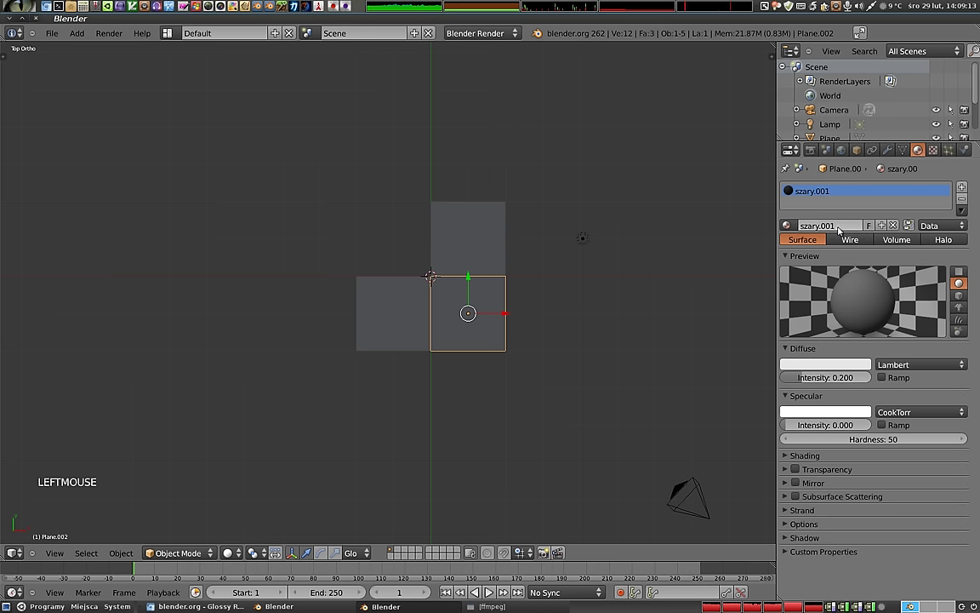
{"action": "left_click", "coordinate": [794, 226]}
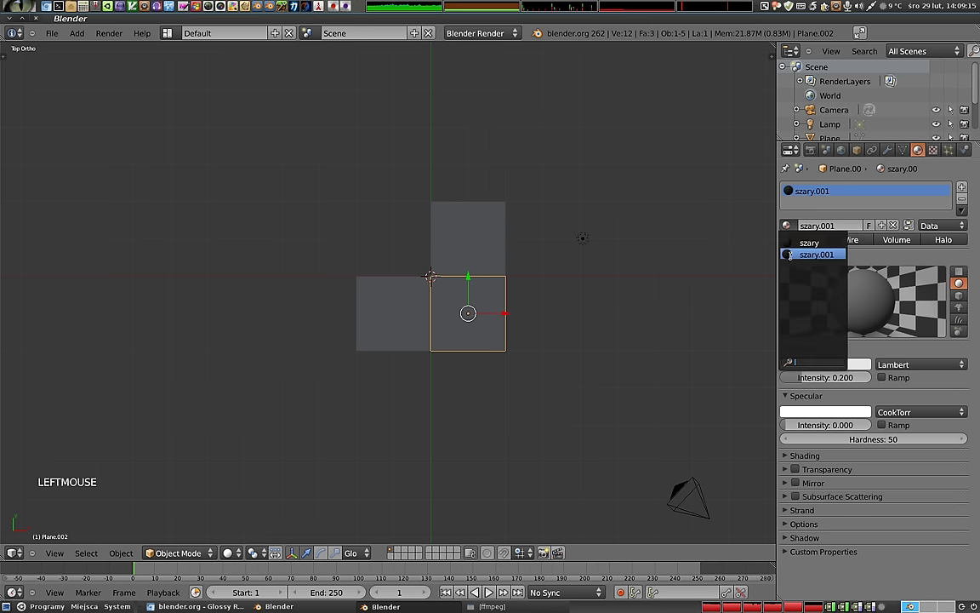
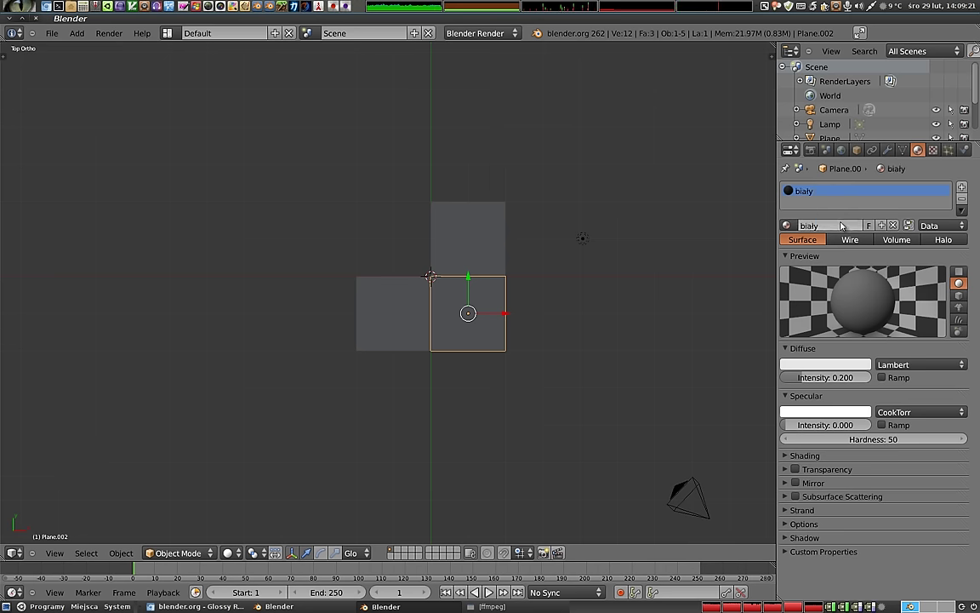
{"action": "left_click", "coordinate": [813, 379]}
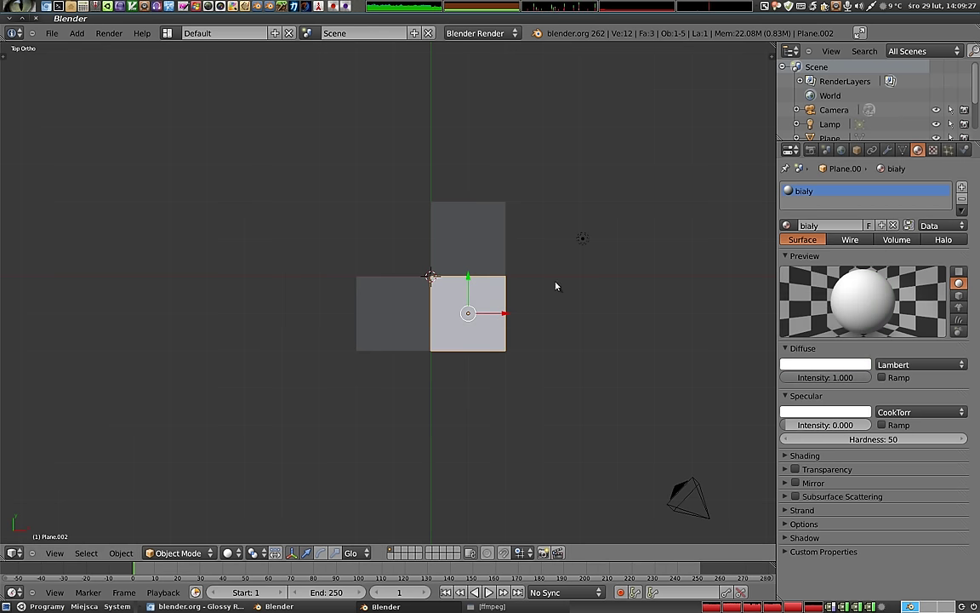
Duplicate the white tile to top-left and select the tiles of the 2×2 checker for joining
{"action": "key", "text": "shift+d"}
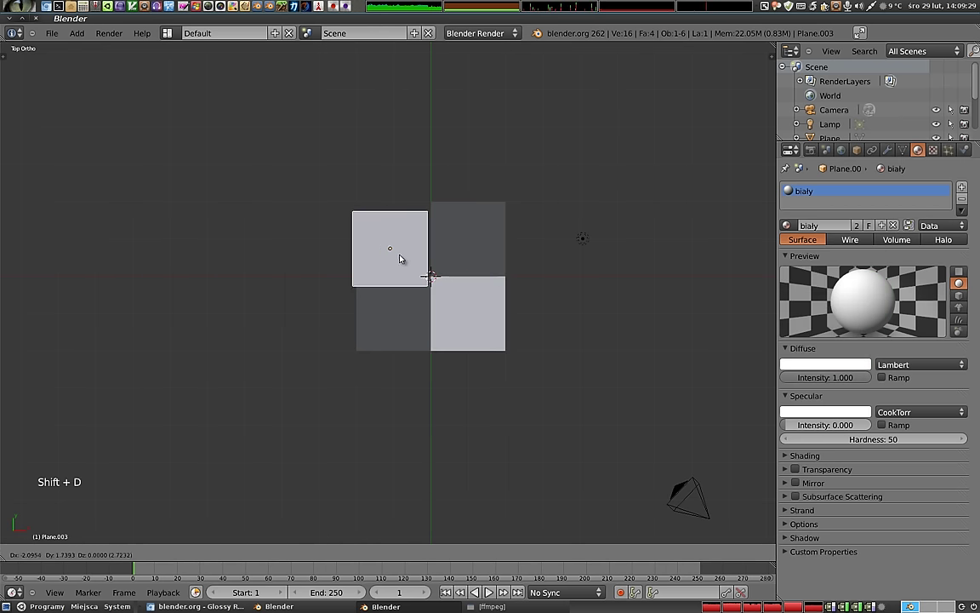
{"action": "left_click", "coordinate": [404, 245]}
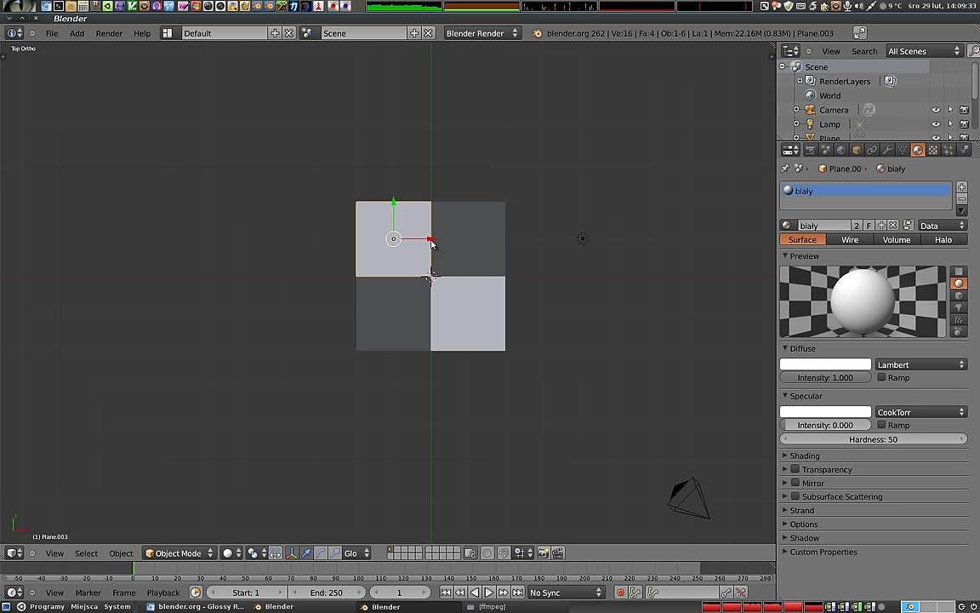
{"action": "right_click", "coordinate": [469, 236]}
{"action": "right_click", "coordinate": [469, 294]}
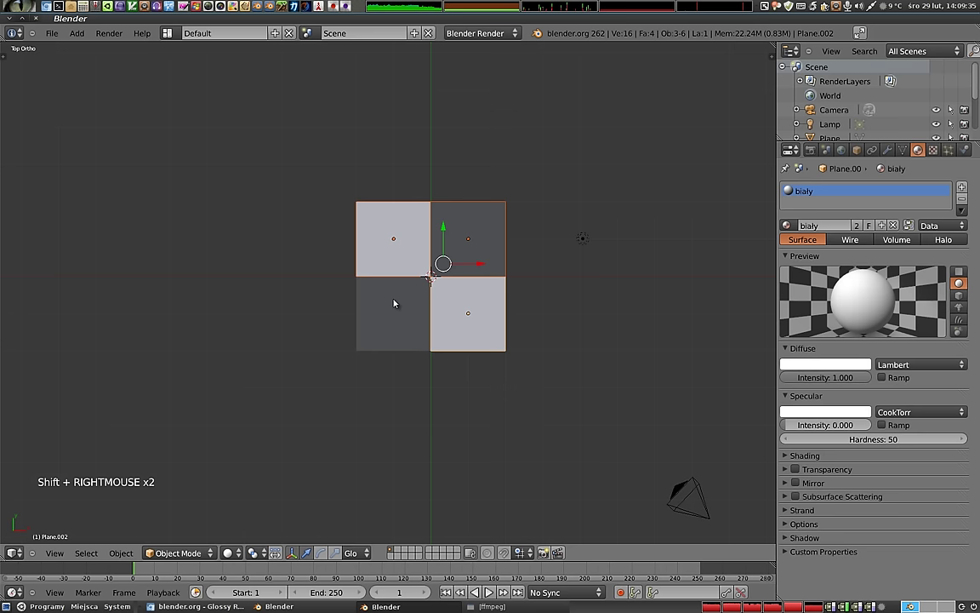
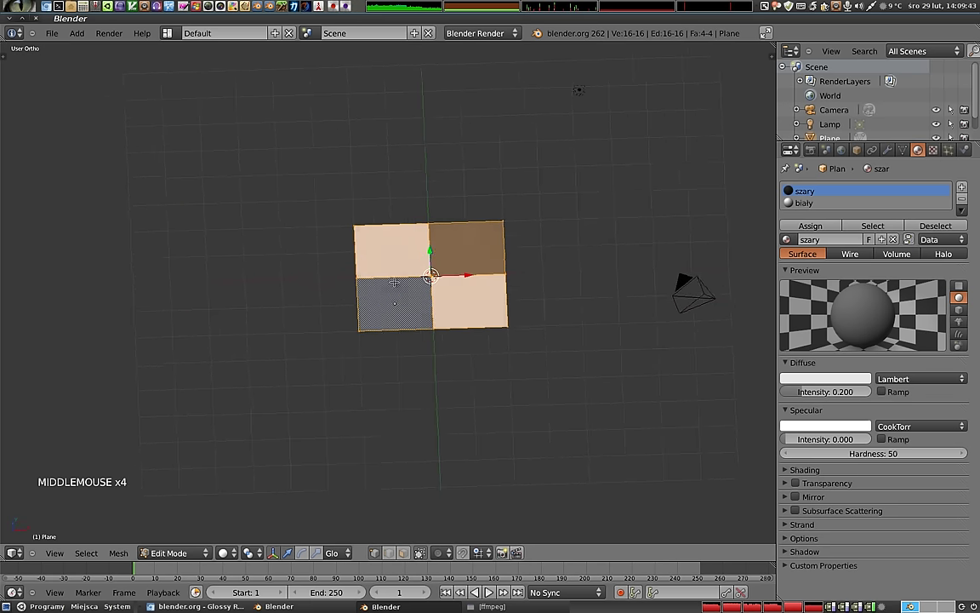
Duplicate the 2×2 checker tile repeatedly into nine tiles forming a 6×6 checkerboard
{"action": "key", "text": "Tab"}
{"action": "key", "text": "KP_7"}
{"action": "scroll", "scroll_direction": "down", "scroll_amount": 3}
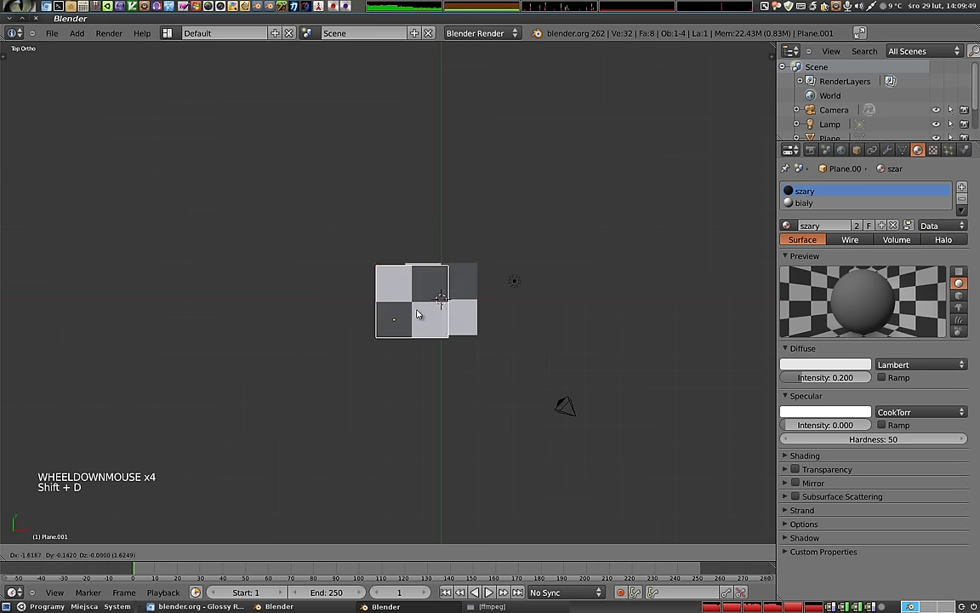
{"action": "left_click", "coordinate": [386, 310]}
{"action": "key", "text": "shift+d"}
{"action": "left_click", "coordinate": [380, 236]}
{"action": "key", "text": "shift+d"}
{"action": "key", "text": "shift+d"}
{"action": "key", "text": "shift+d"}
{"action": "left_click", "coordinate": [61, 470]}
{"action": "left_click", "coordinate": [532, 320]}
{"action": "key", "text": "shift+d"}
{"action": "left_click", "coordinate": [526, 390]}
{"action": "key", "text": "shift+d"}
{"action": "left_click", "coordinate": [440, 397]}
{"action": "left_click", "coordinate": [434, 387]}
{"action": "key", "text": "shift+d"}
{"action": "left_click", "coordinate": [363, 391]}
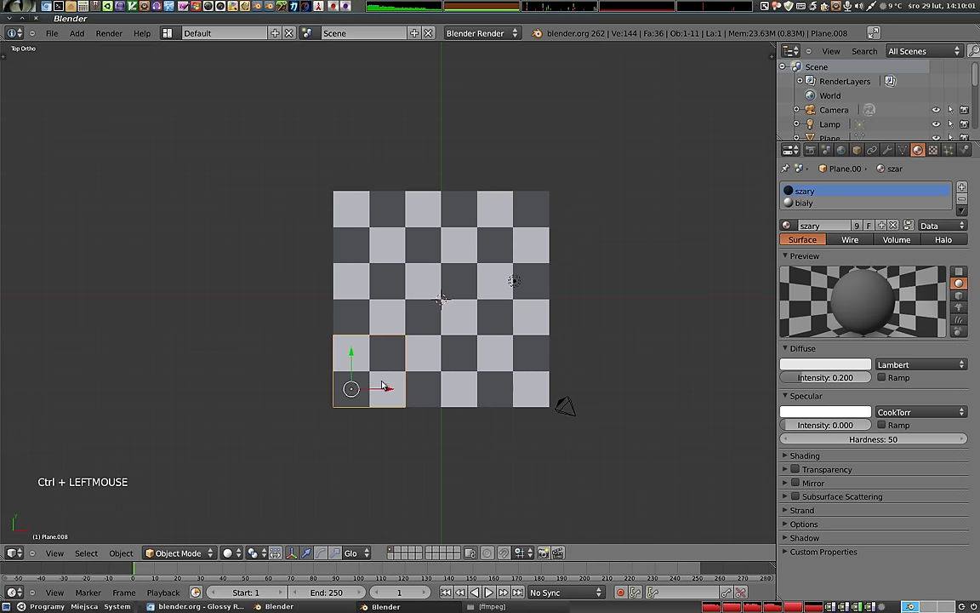
Select all nine tiles, join them with Ctrl+J into one board and duplicate it to widen the floor
{"action": "right_click", "coordinate": [374, 294]}
{"action": "right_click", "coordinate": [374, 223]}
{"action": "right_click", "coordinate": [458, 223]}
{"action": "right_click", "coordinate": [506, 218]}
{"action": "right_click", "coordinate": [504, 312]}
{"action": "right_click", "coordinate": [463, 310]}
{"action": "right_click", "coordinate": [440, 375]}
{"action": "right_click", "coordinate": [482, 369]}
{"action": "right_click", "coordinate": [457, 289]}
{"action": "key", "text": "ctrl+j"}
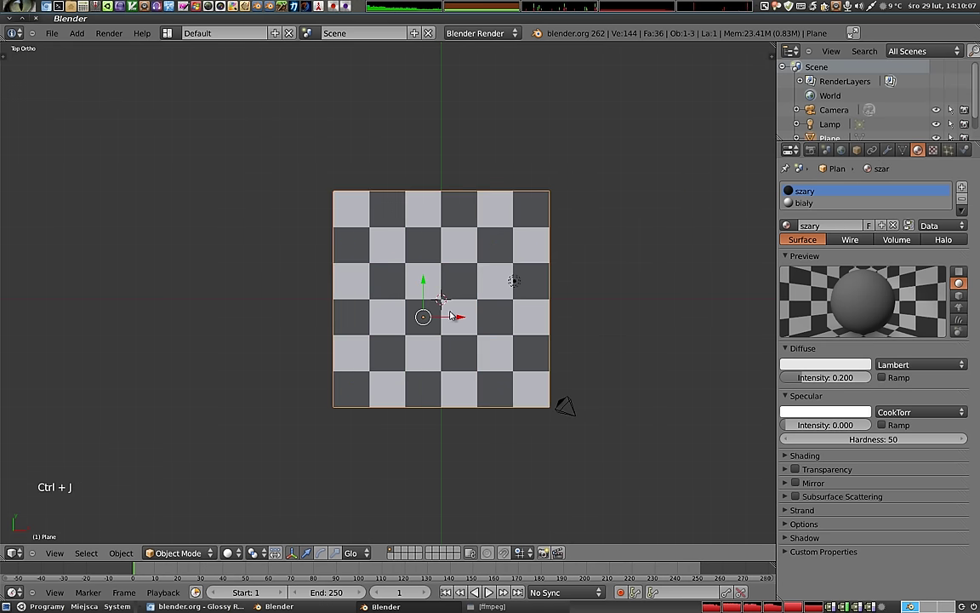
{"action": "key", "text": "shift+d"}
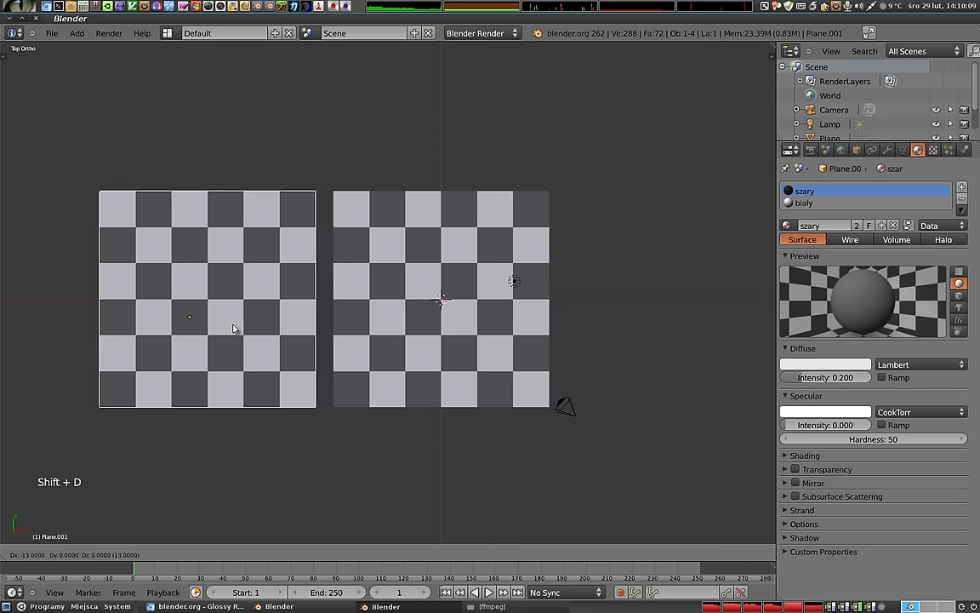
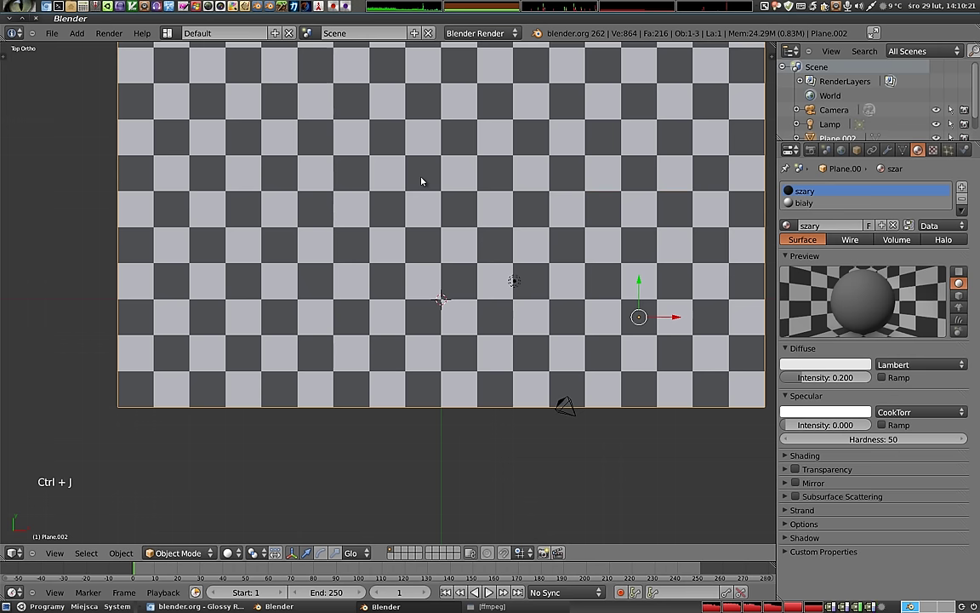
Set the checker plane's origin to its geometry and view it from the front
{"action": "key", "text": "ctrl+shift+alt+c"}
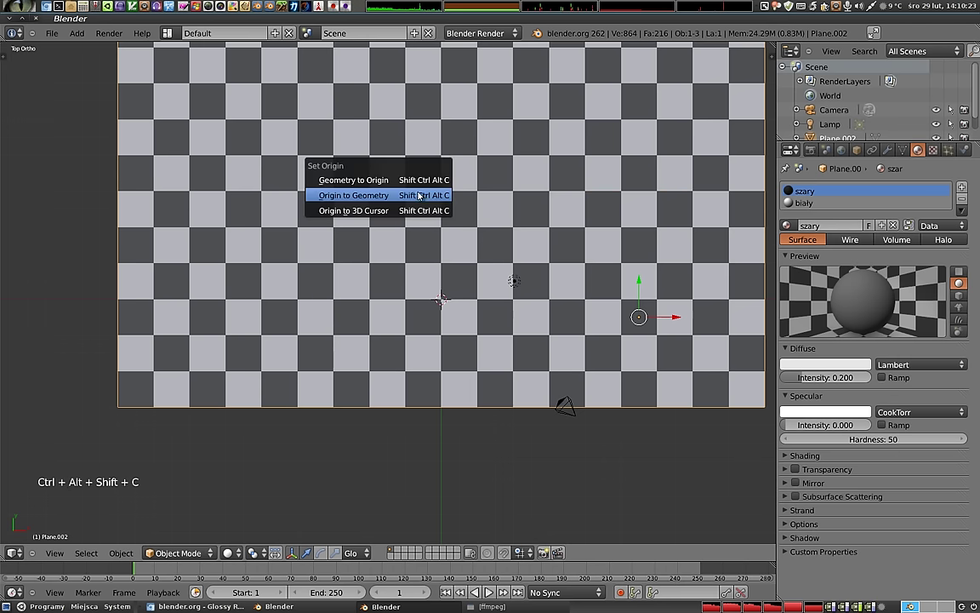
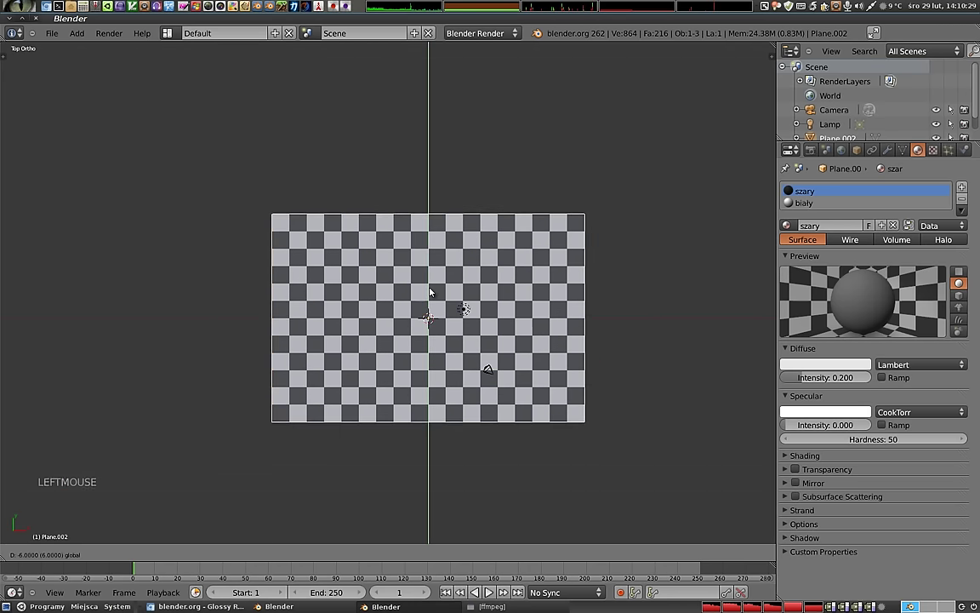
{"action": "key", "text": "KP_1"}
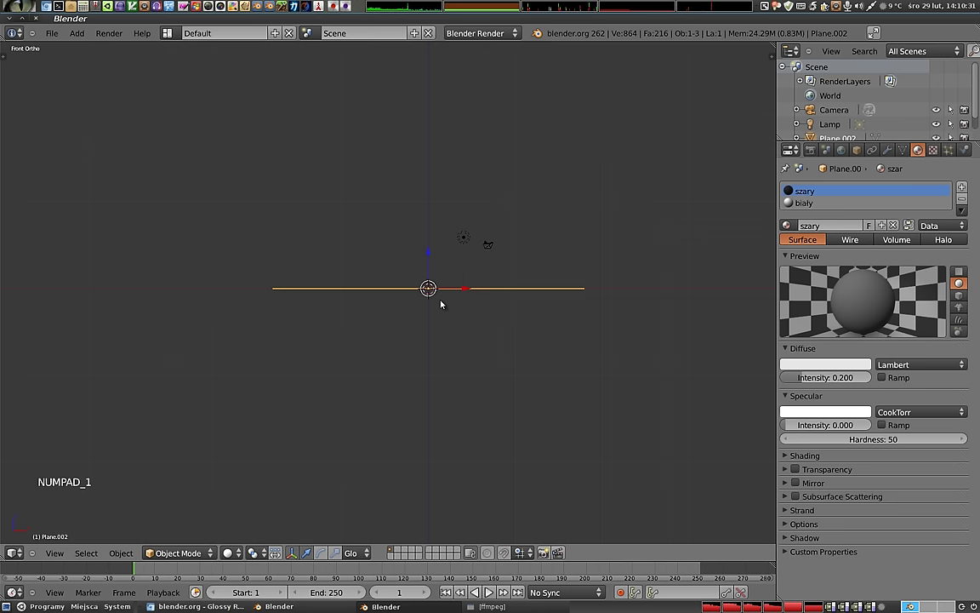
Duplicate the floor and rotate the copy 90° upright as the first checker wall
{"action": "key", "text": "shift+d"}
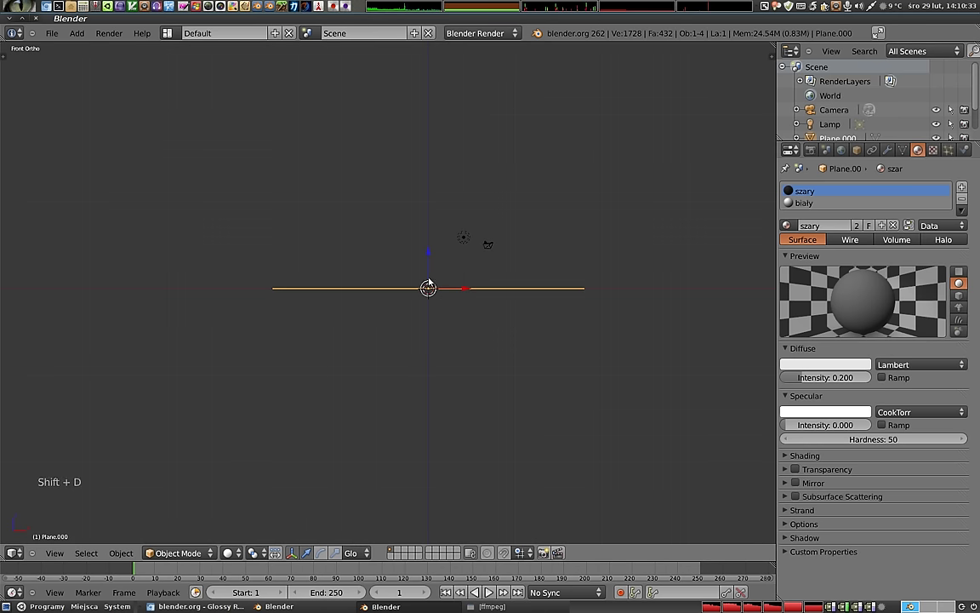
{"action": "left_click", "coordinate": [430, 260]}
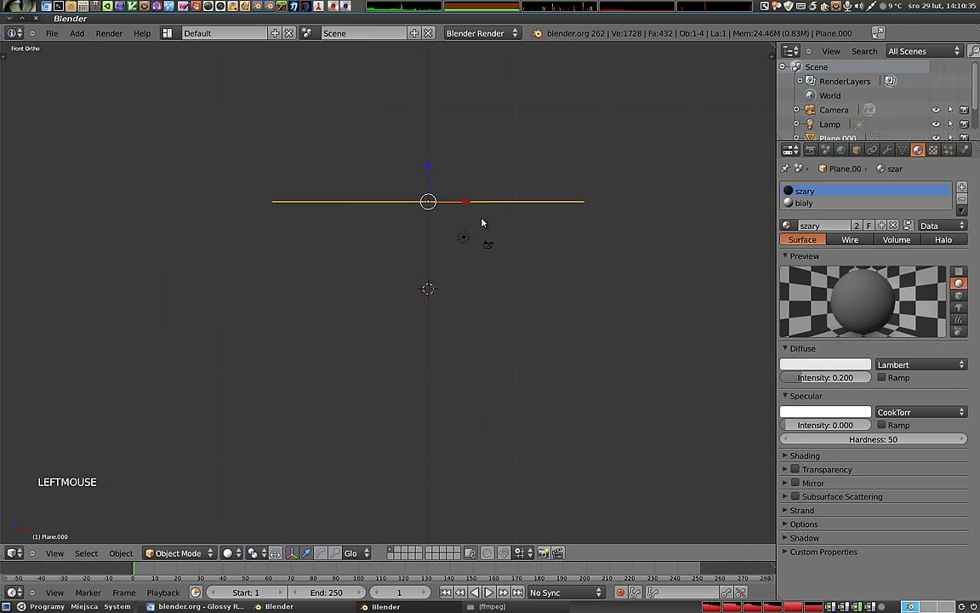
{"action": "key", "text": "KP_1"}
{"action": "key", "text": "KP_3"}
{"action": "key", "text": "r"}
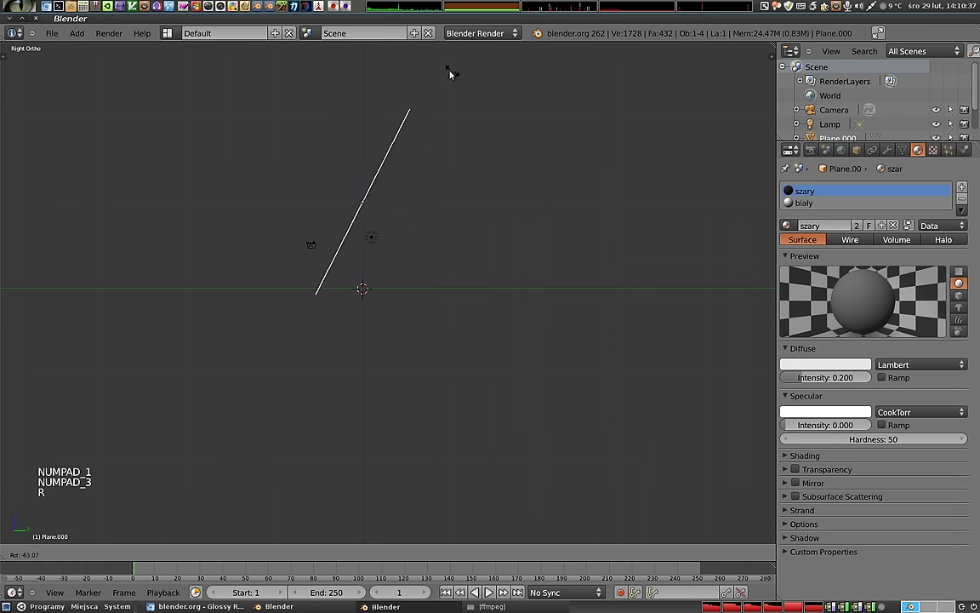
{"action": "left_click", "coordinate": [383, 78]}
{"action": "middle_click", "coordinate": [354, 277]}
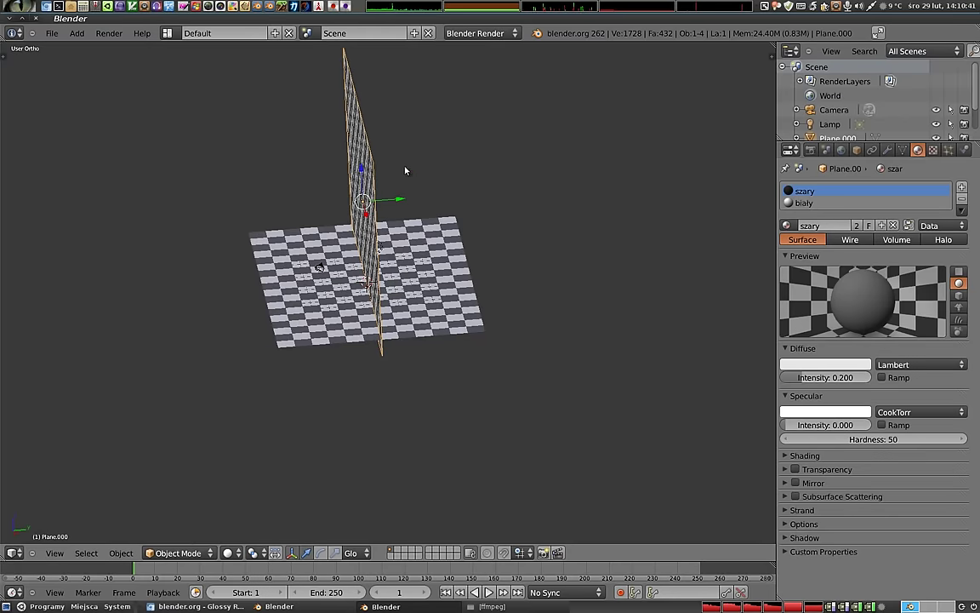
{"action": "left_click", "coordinate": [400, 201]}
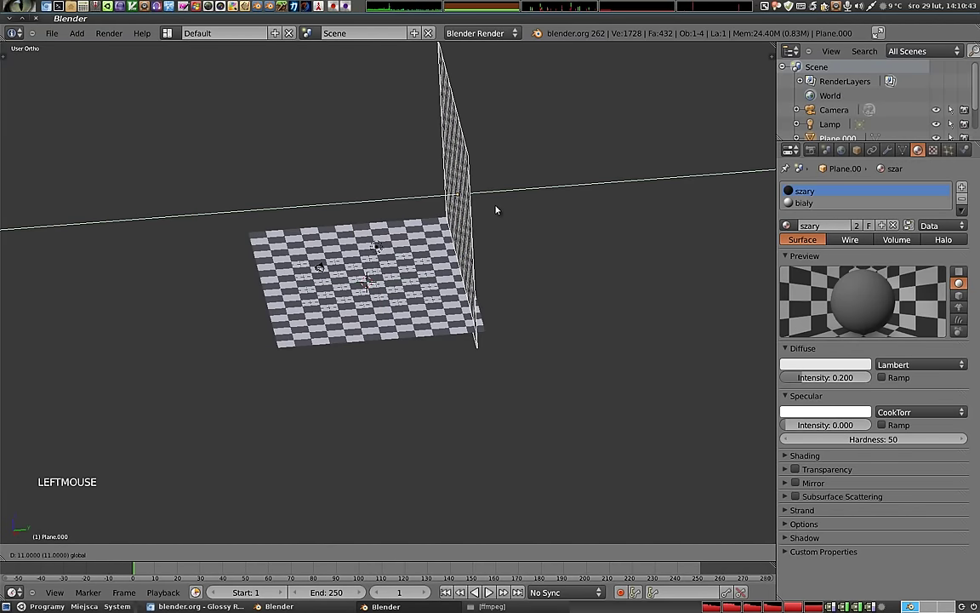
{"action": "middle_click", "coordinate": [429, 323]}
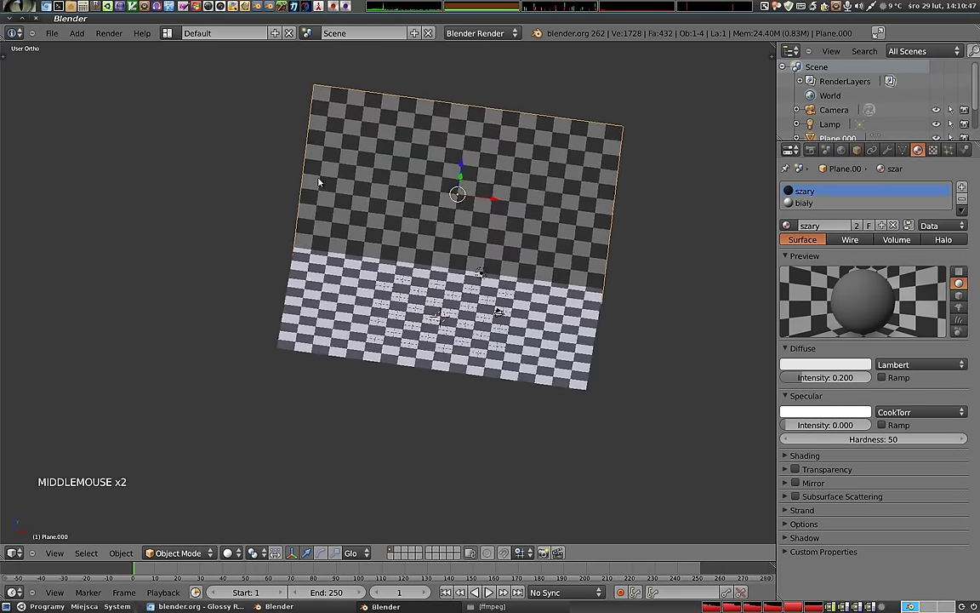
Duplicate and rotate a second wall sideways, then view the room through the camera
{"action": "key", "text": "KP_1"}
{"action": "key", "text": "KP_7"}
{"action": "key", "text": "shift+d"}
{"action": "left_click", "coordinate": [400, 402]}
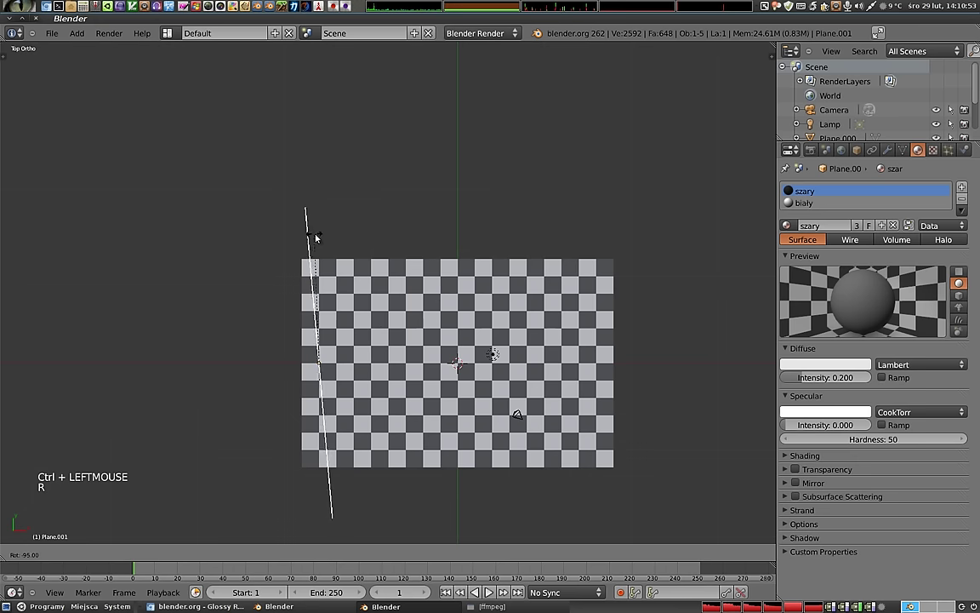
{"action": "key", "text": "r"}
{"action": "left_click", "coordinate": [328, 245]}
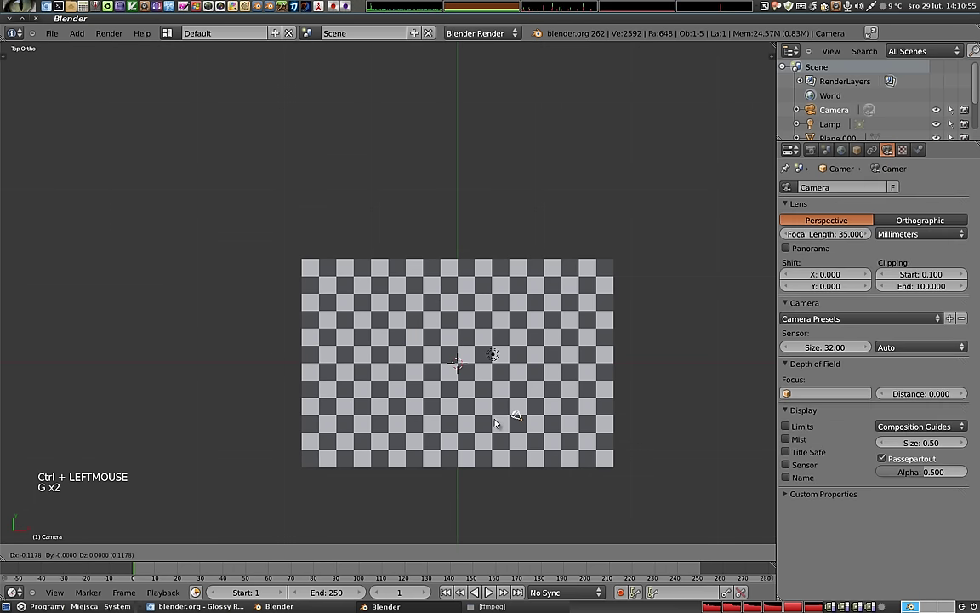
{"action": "left_click", "coordinate": [455, 403]}
{"action": "right_click", "coordinate": [498, 360]}
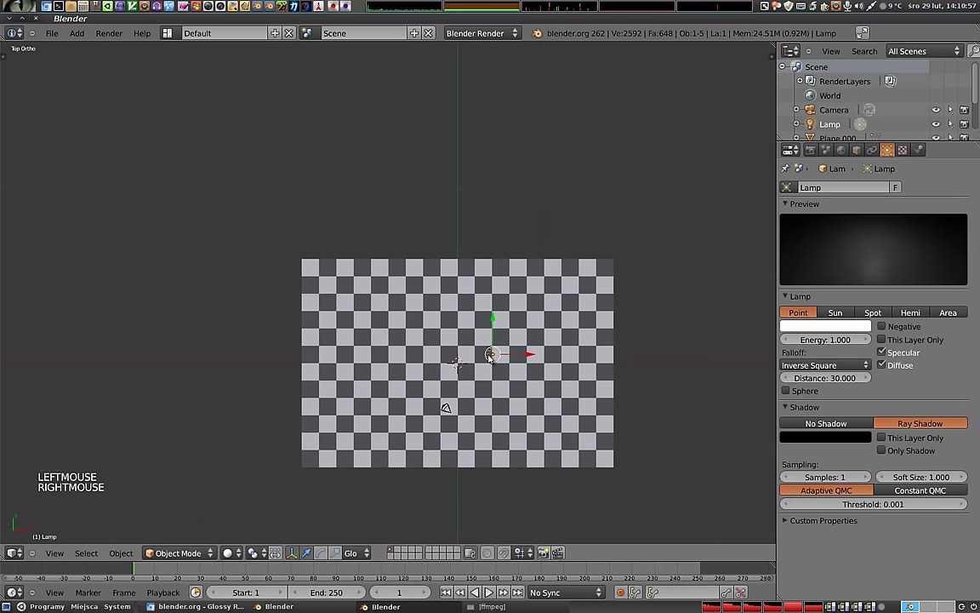
{"action": "key", "text": "g"}
{"action": "key", "text": "KP_0"}
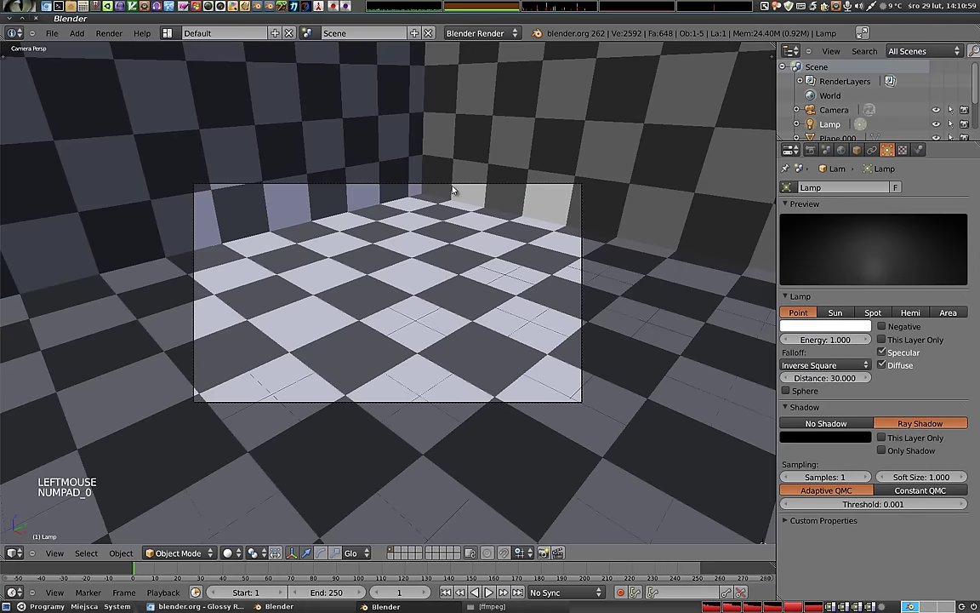
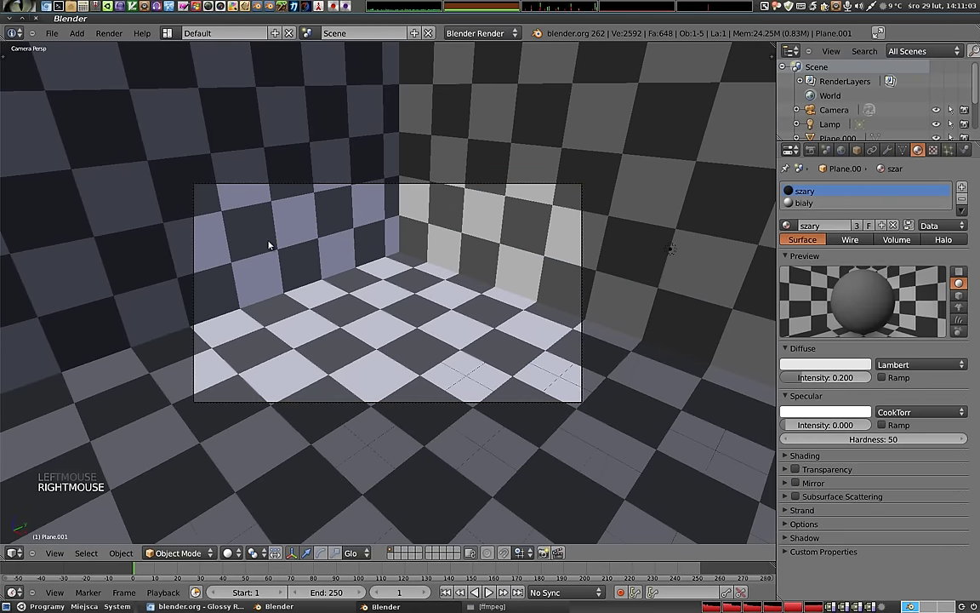
Nudge both walls and the floor along Y/Z so they meet in a clean corner
{"action": "key", "text": "g"}
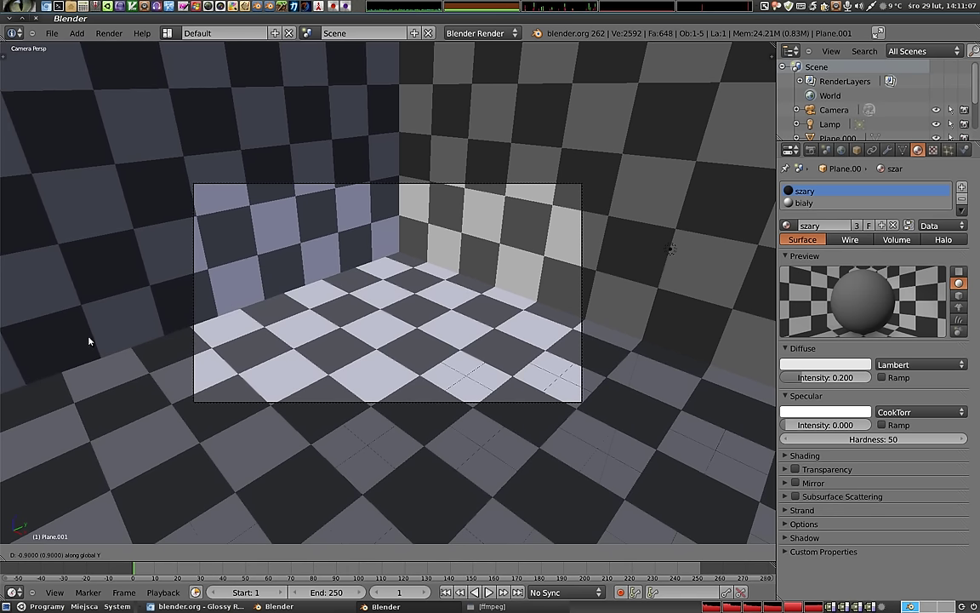
{"action": "right_click", "coordinate": [414, 285]}
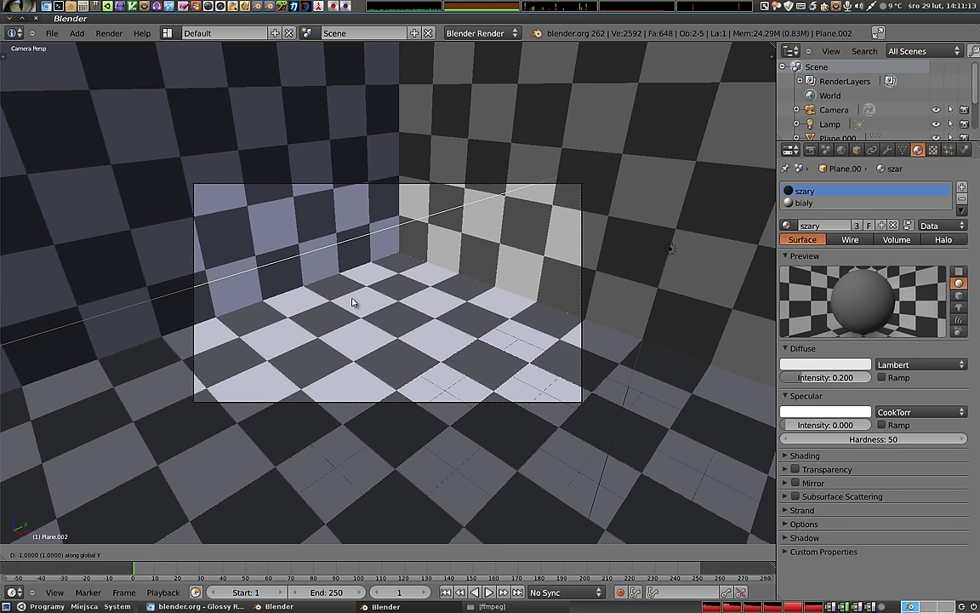
{"action": "left_click", "coordinate": [356, 298]}
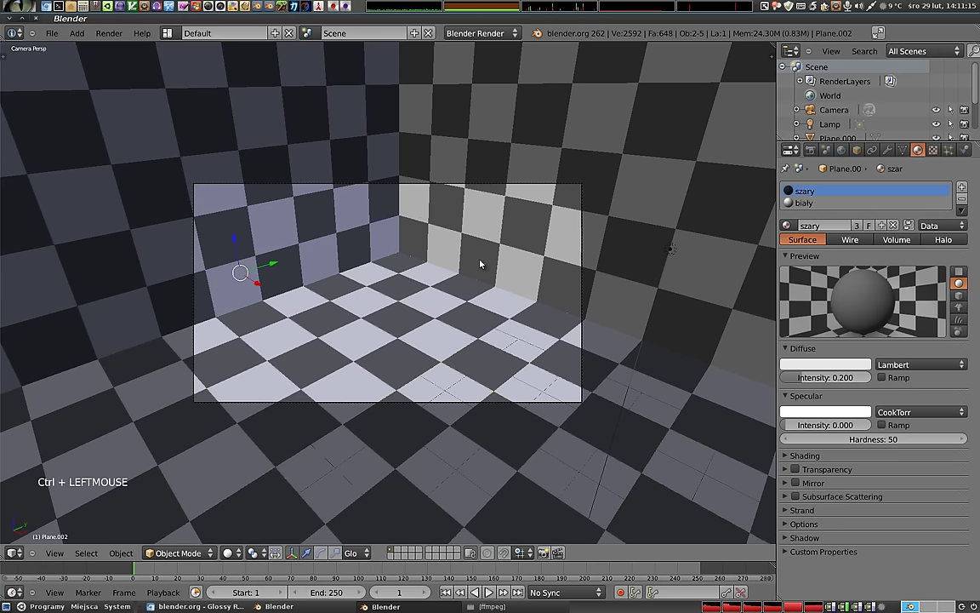
{"action": "right_click", "coordinate": [485, 245]}
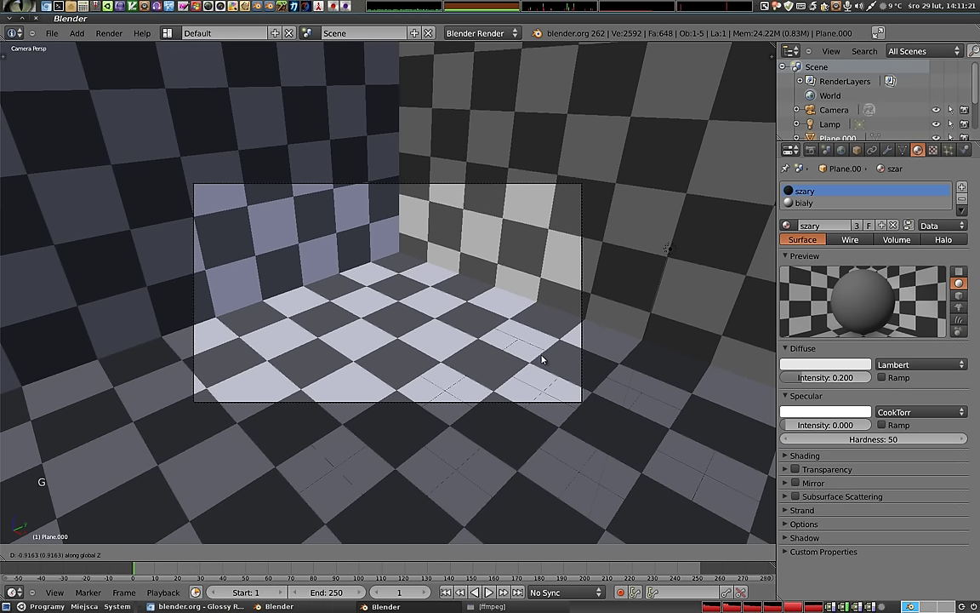
{"action": "left_click", "coordinate": [532, 407]}
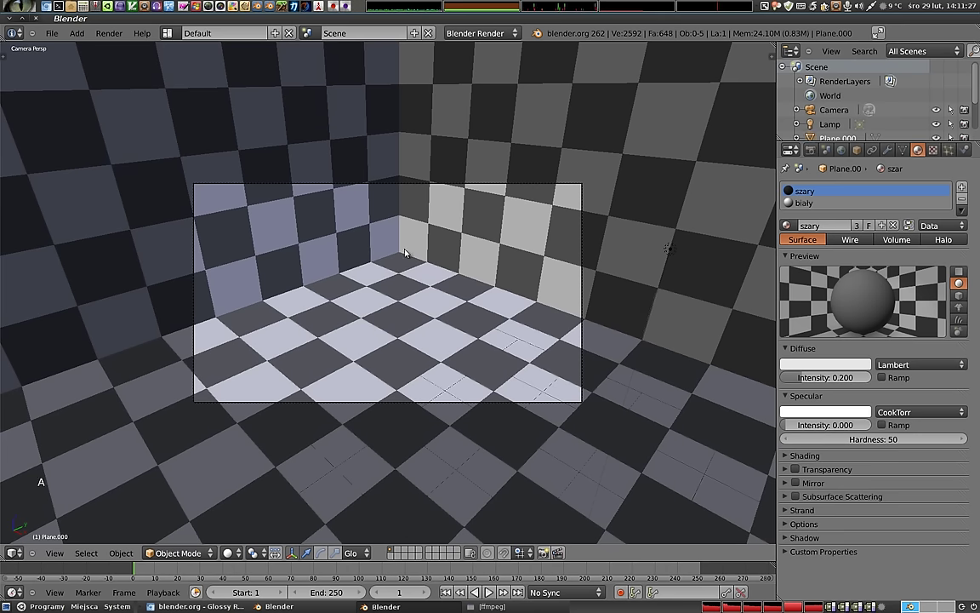
Select the camera and return from the test render to the 3D scene
{"action": "right_click", "coordinate": [440, 186]}
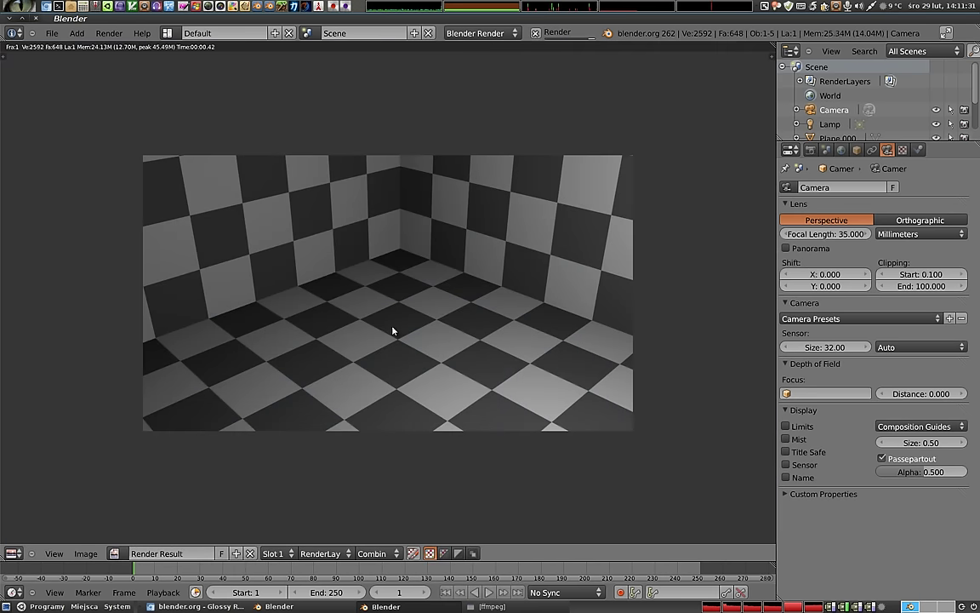
{"action": "key", "text": "Escape"}
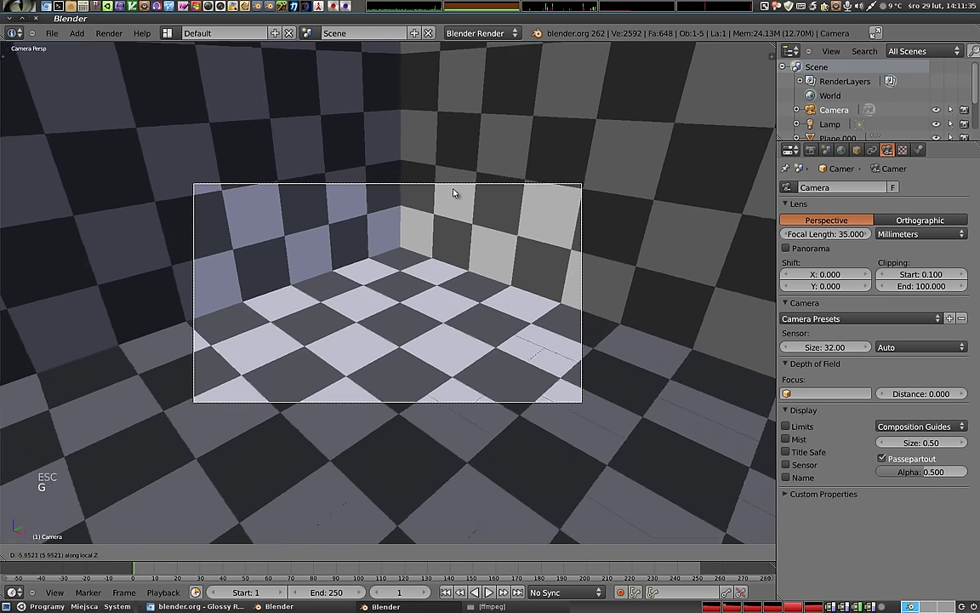
Confirm the camera move, add a UV sphere and lift it above the checker floor near the corner
{"action": "left_click", "coordinate": [473, 154]}
{"action": "left_click", "coordinate": [396, 310]}
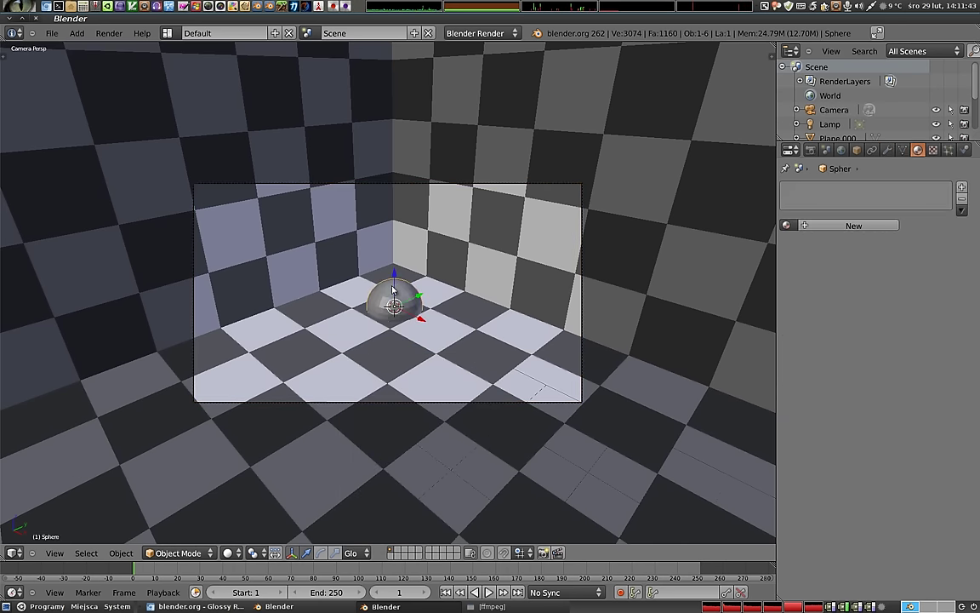
{"action": "left_click", "coordinate": [399, 288]}
{"action": "left_click", "coordinate": [400, 266]}
{"action": "left_click", "coordinate": [397, 265]}
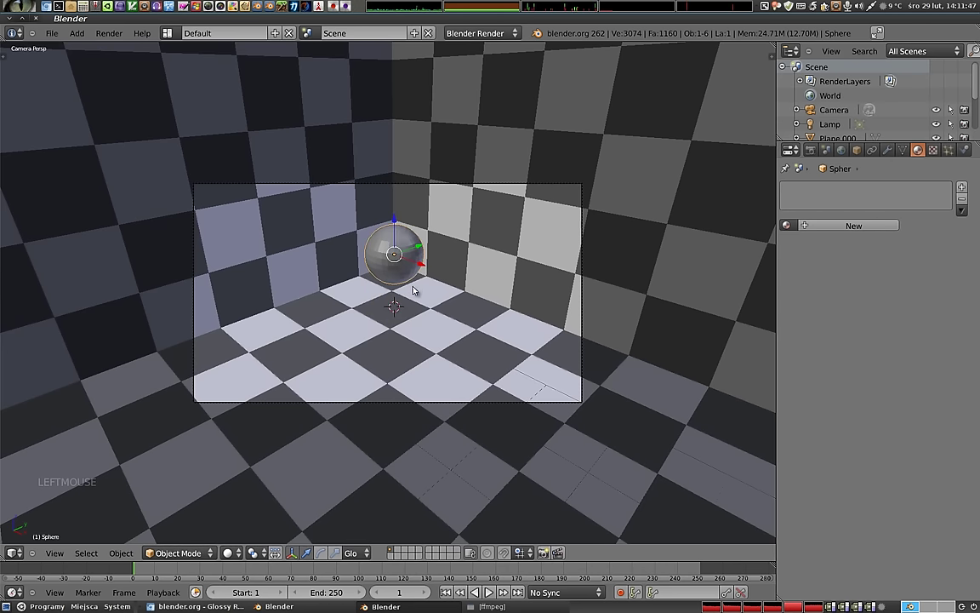
Switch to wireframe and a front orthographic view to inspect the sphere
{"action": "key", "text": "s"}
{"action": "key", "text": "KP_1"}
{"action": "key", "text": "z"}
{"action": "key", "text": "KP_5"}
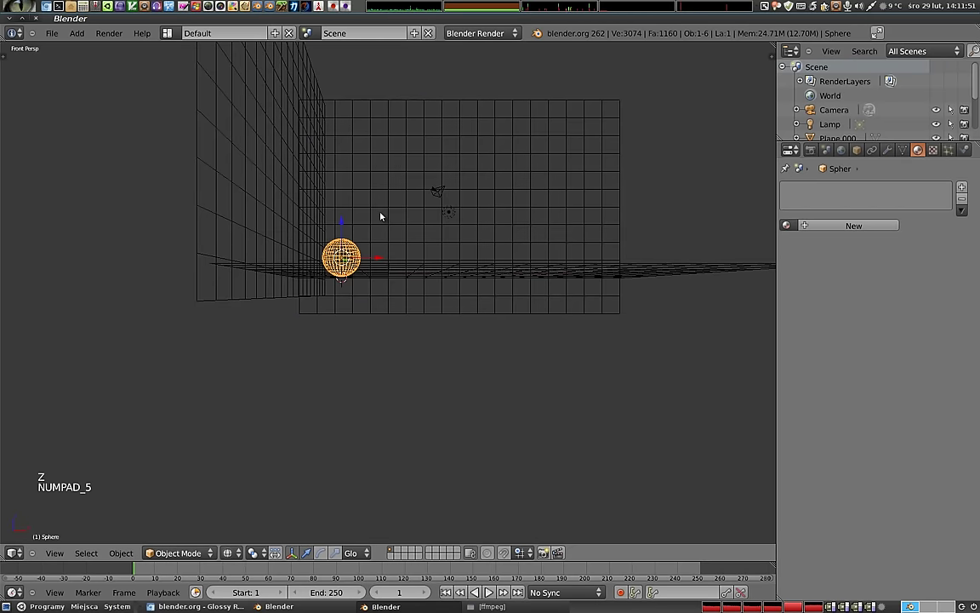